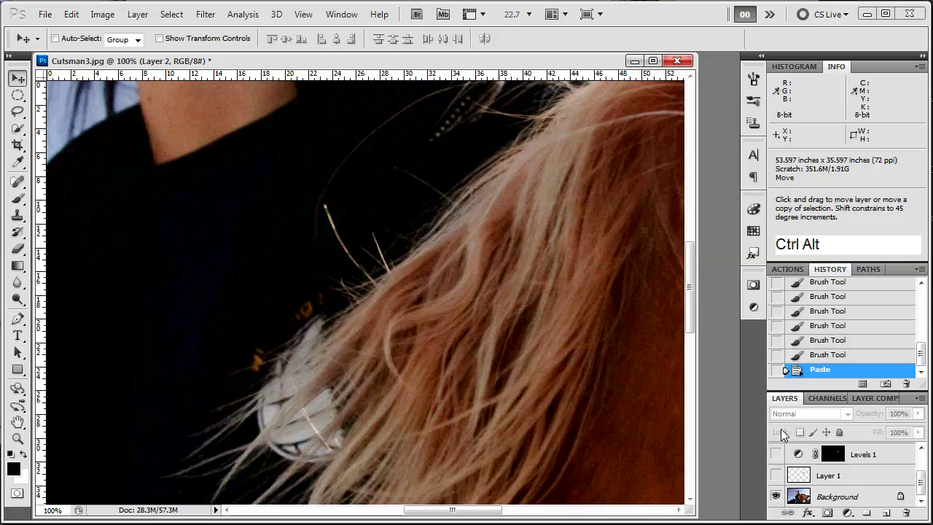
# Zoom to 100% on the pale sunspot just above the dog's eye.
pyautogui.press('space')
pyautogui.click(379, 355)
pyautogui.press('space')
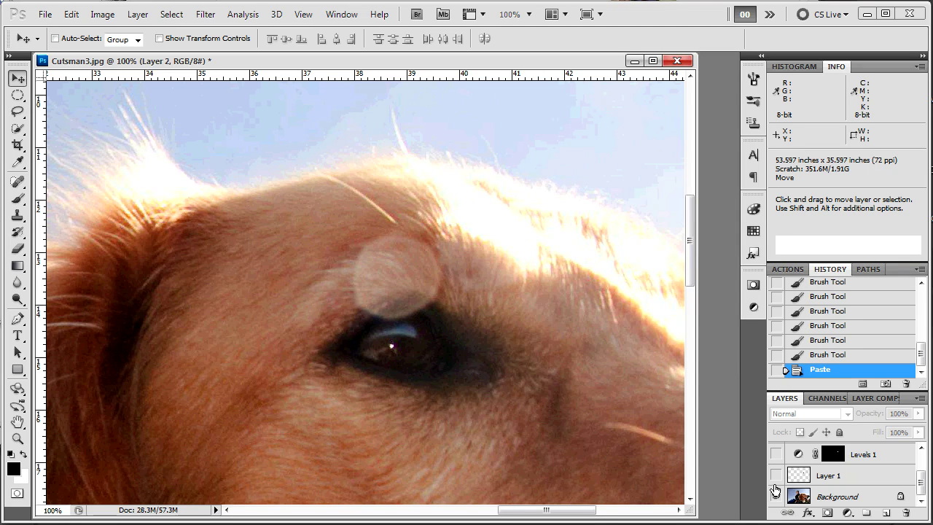
# Activate Layer 1 and reveal its painted black circle over the sunspot.
pyautogui.click(829, 487)
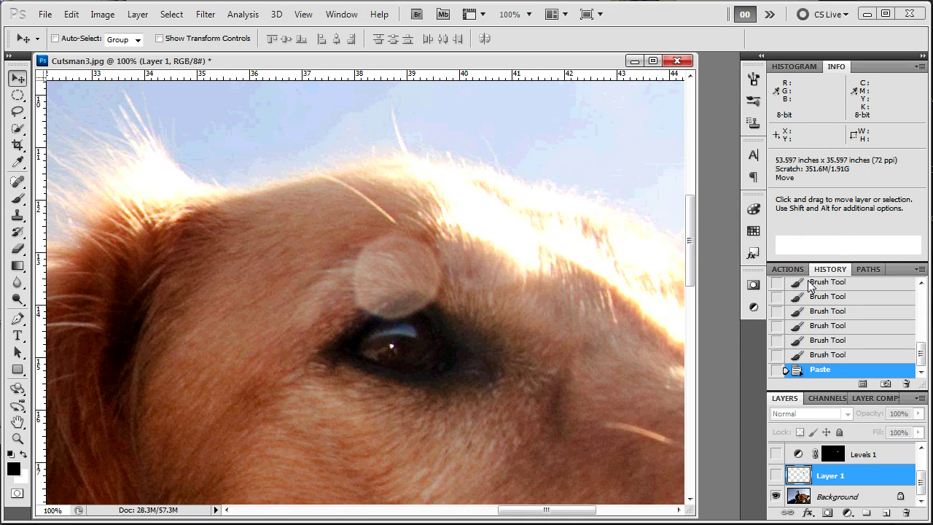
pyautogui.click(780, 481)
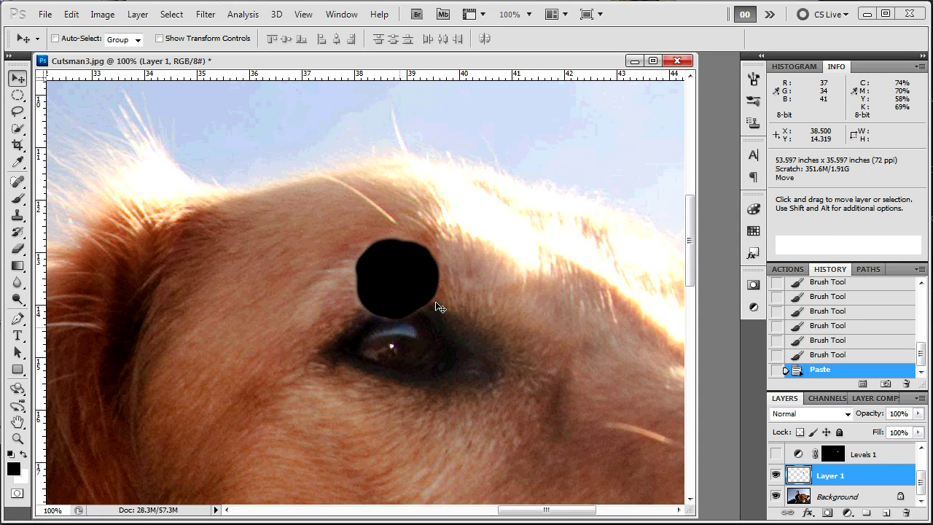
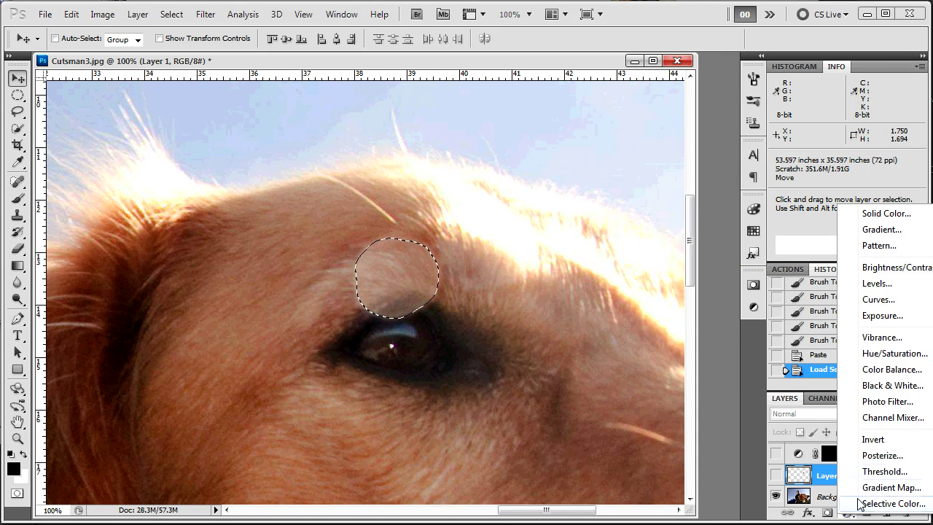
# Add a Levels adjustment masked to the sunspot and darken it toward inputs 0.75 midtone and 253 highlight.
pyautogui.click(896, 294)
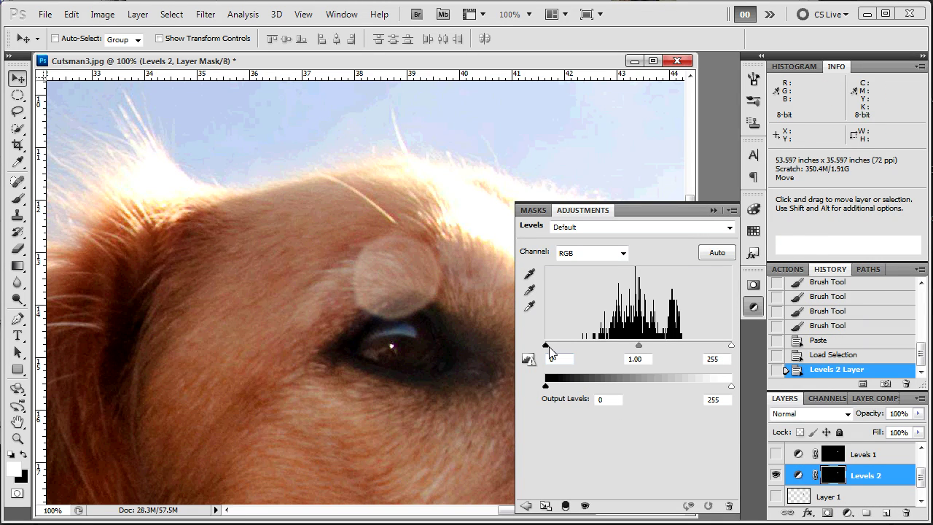
pyautogui.click(579, 352)
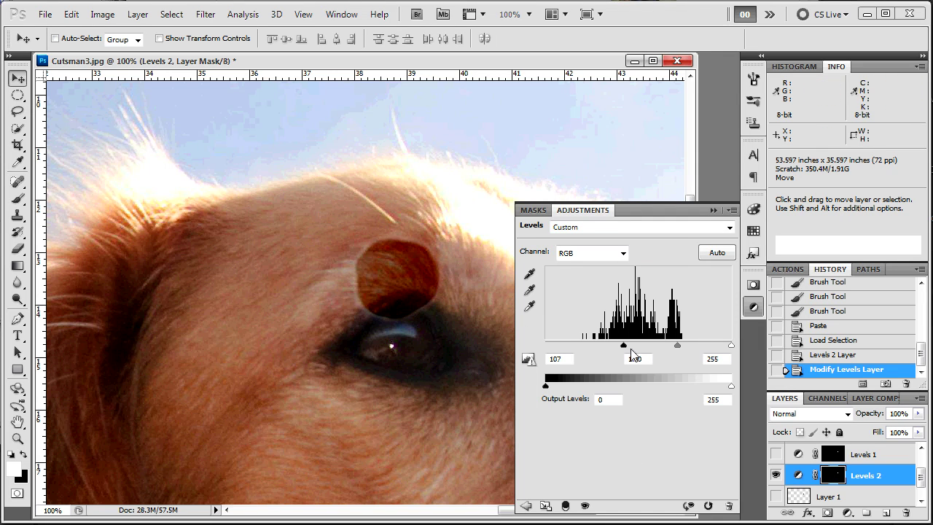
pyautogui.click(625, 355)
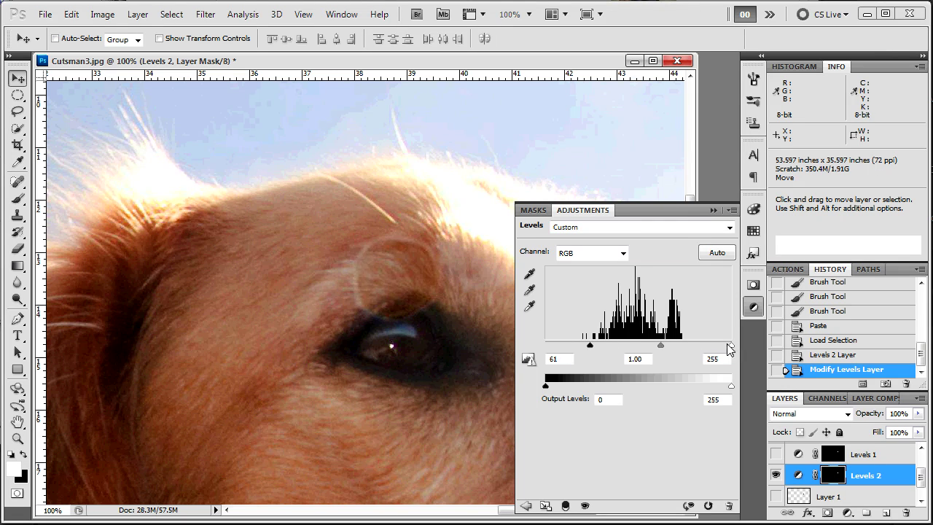
pyautogui.click(680, 349)
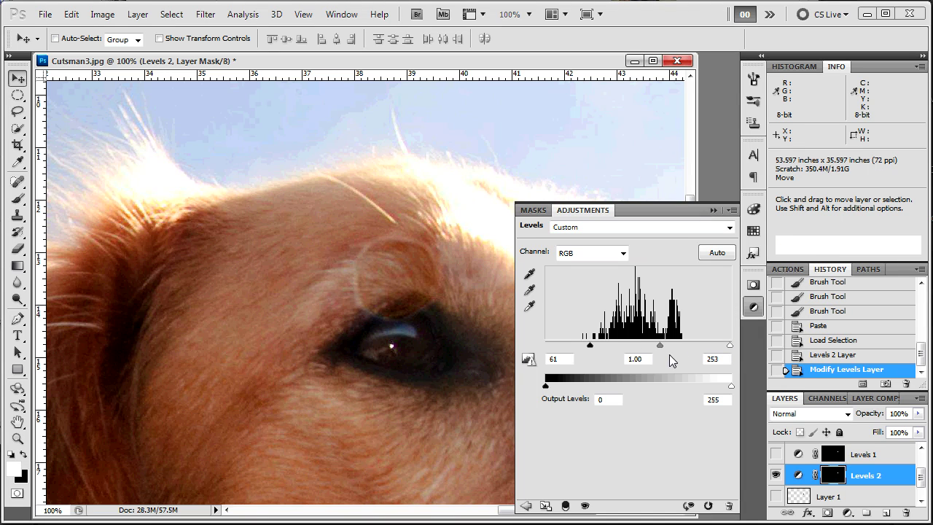
pyautogui.click(658, 355)
pyautogui.click(664, 350)
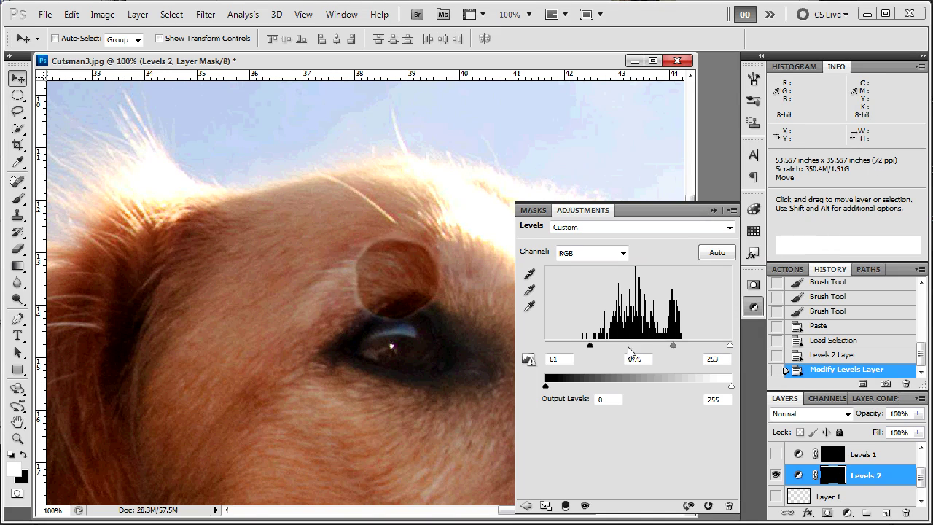
# Settle the Levels inputs at 36, 0.75, 253 so the spot blends, and dismiss the panel.
pyautogui.click(587, 351)
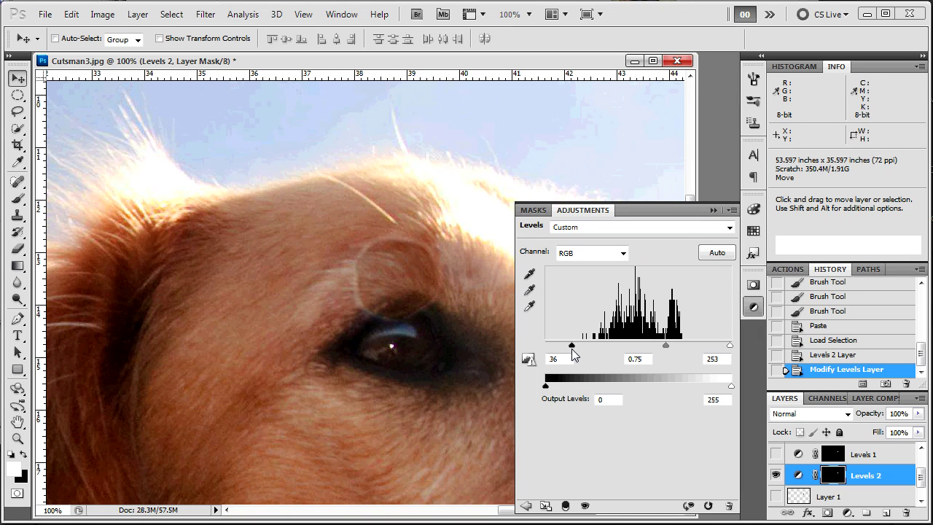
pyautogui.click(669, 352)
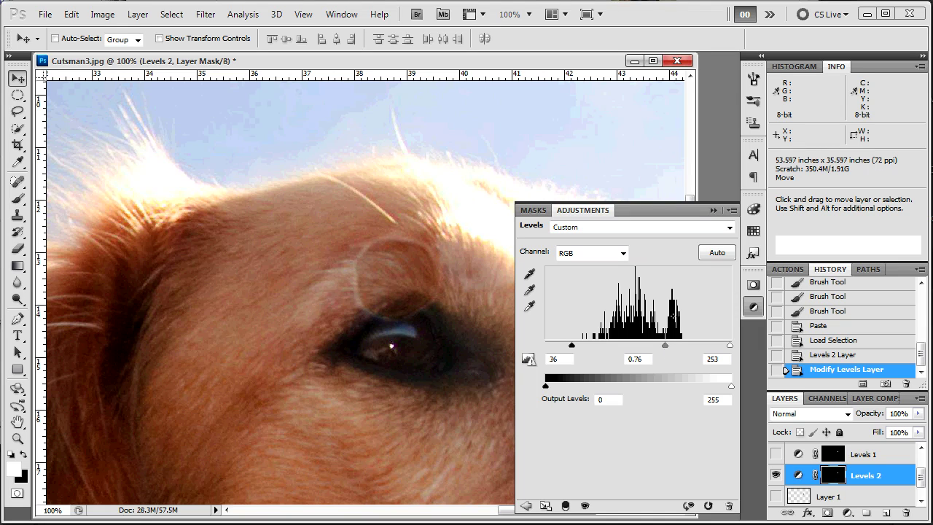
pyautogui.click(665, 353)
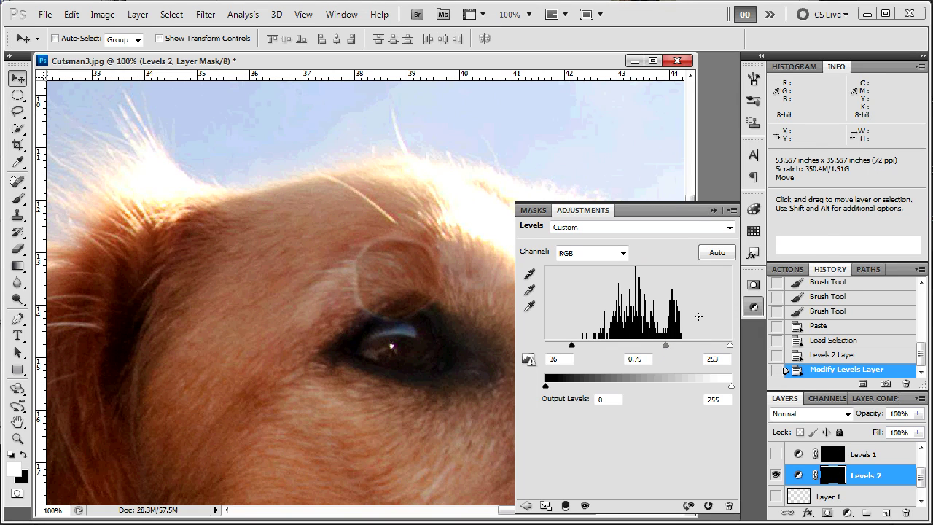
pyautogui.click(750, 316)
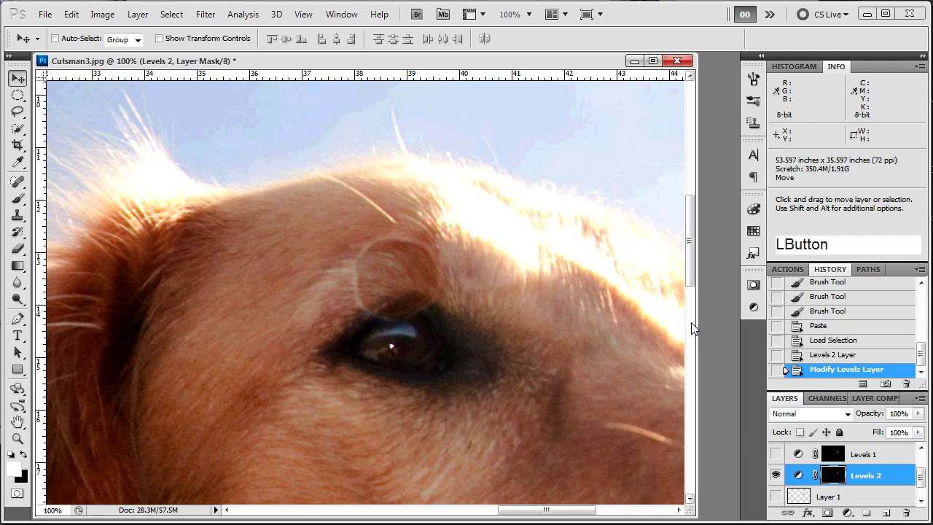
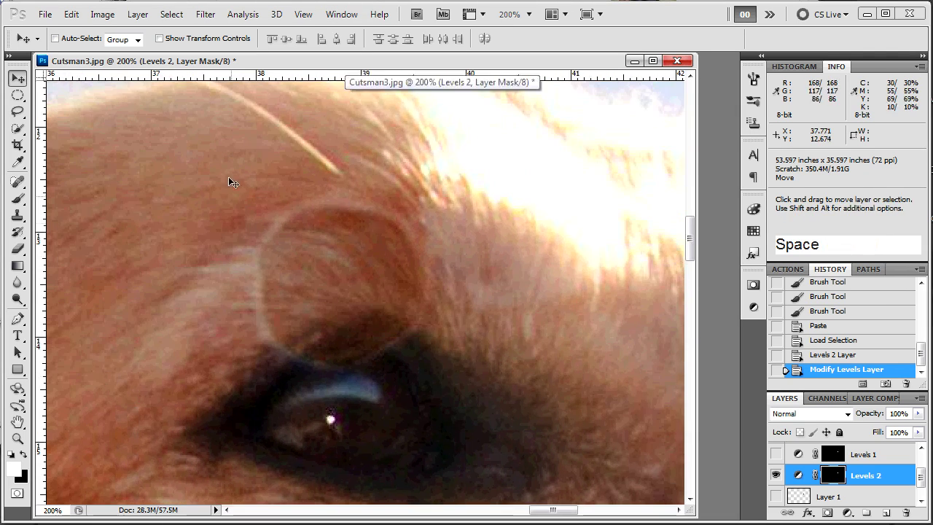
# Brush at 10% flow on the Levels 2 mask along the circle's rim to soften it into the fur.
pyautogui.press('b')
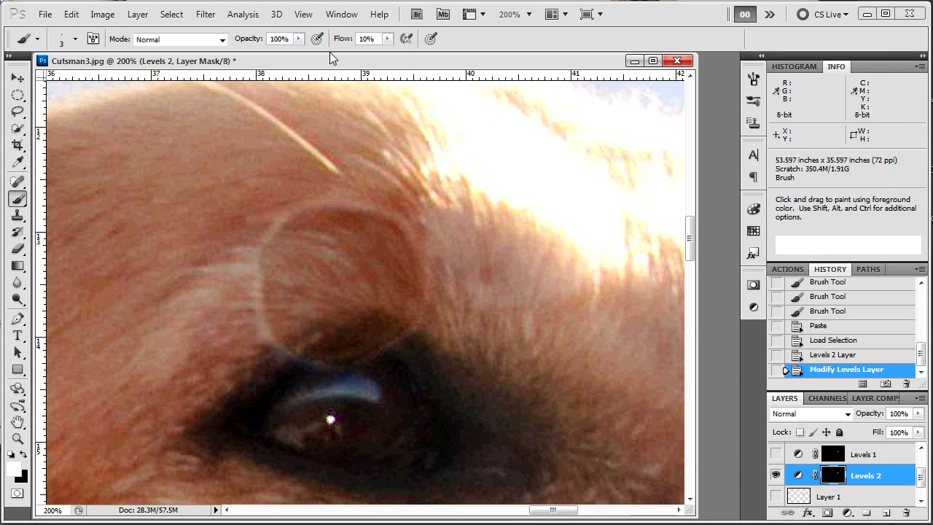
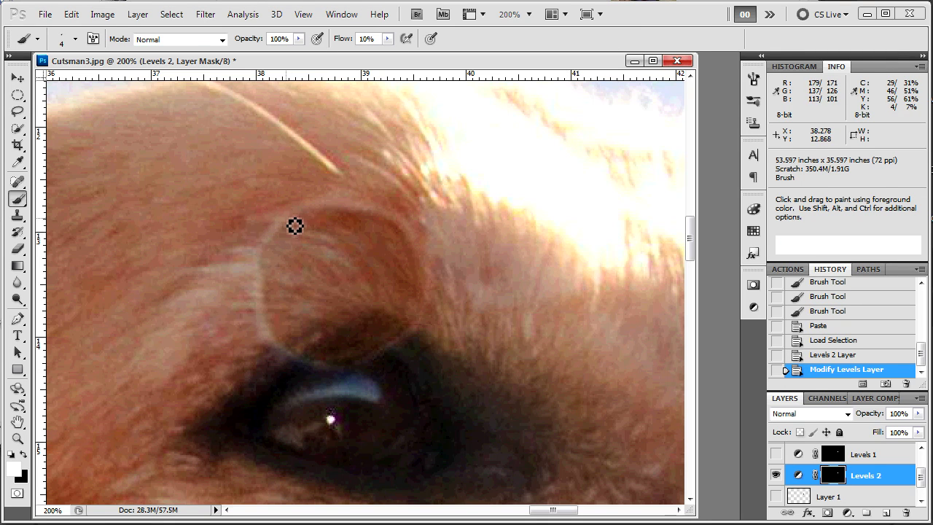
pyautogui.click(321, 38)
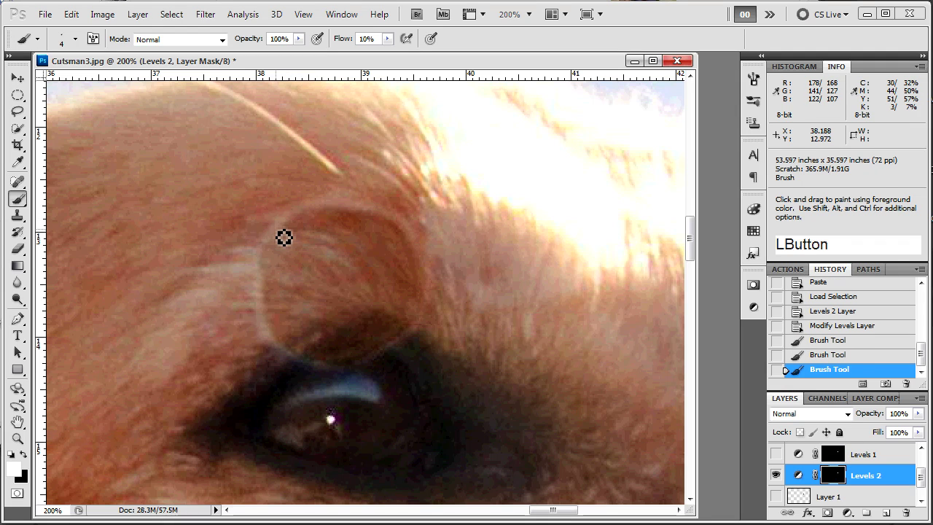
pyautogui.click(321, 38)
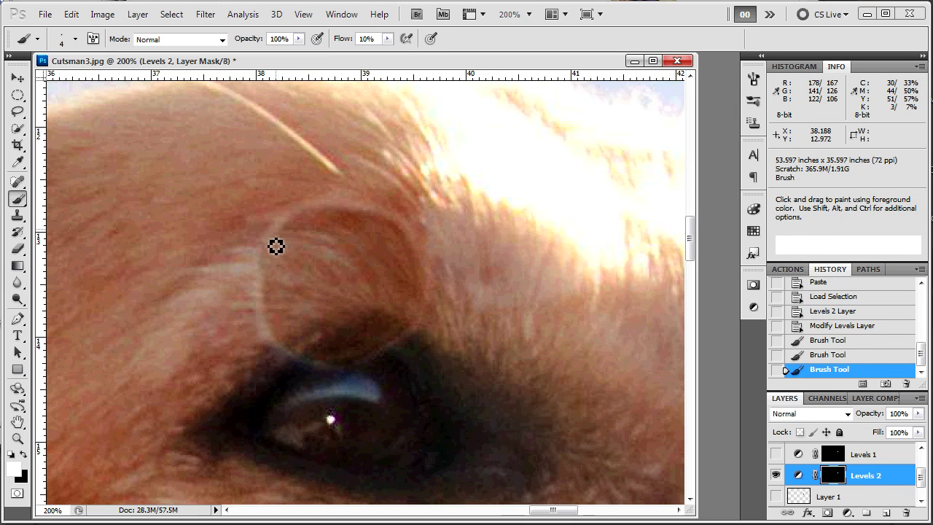
pyautogui.click(322, 38)
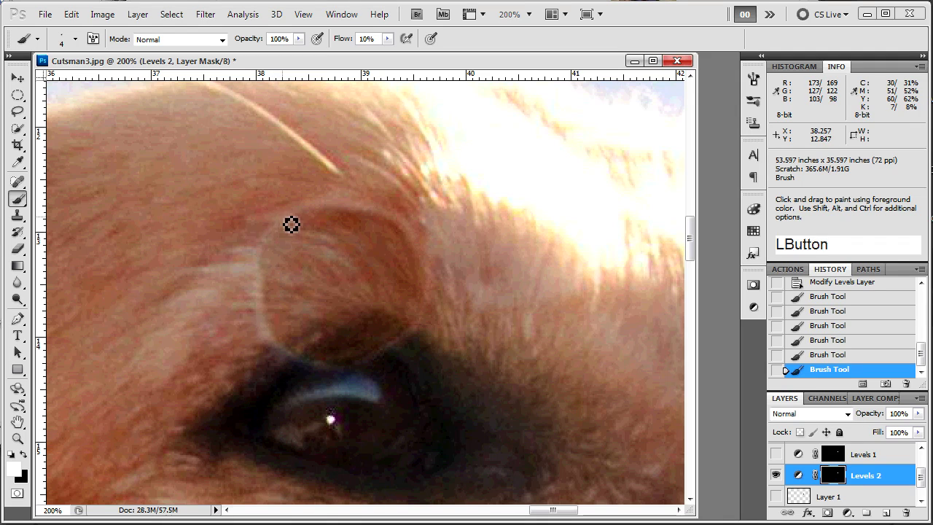
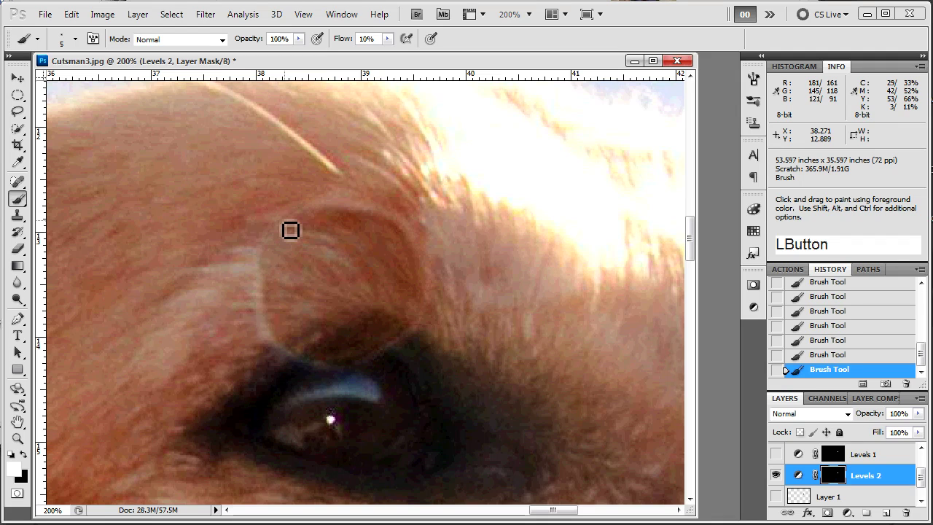
pyautogui.click(322, 38)
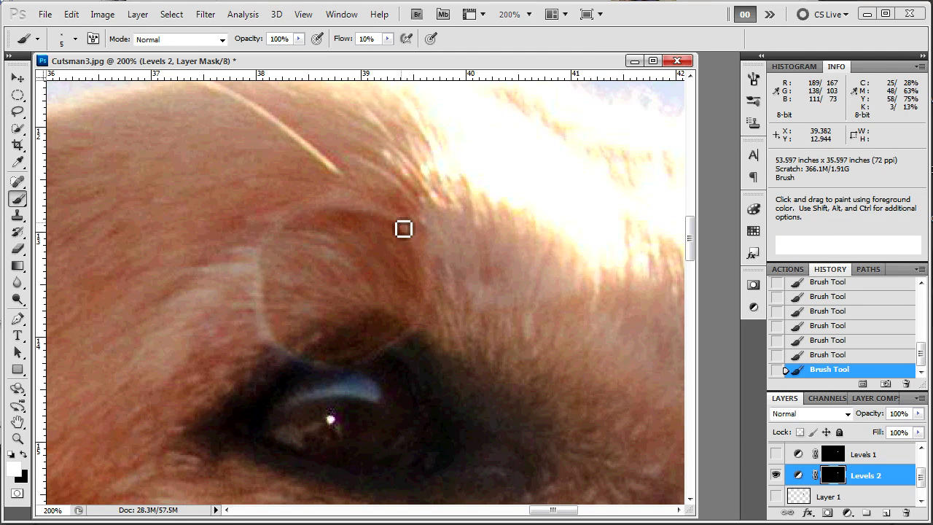
pyautogui.click(321, 37)
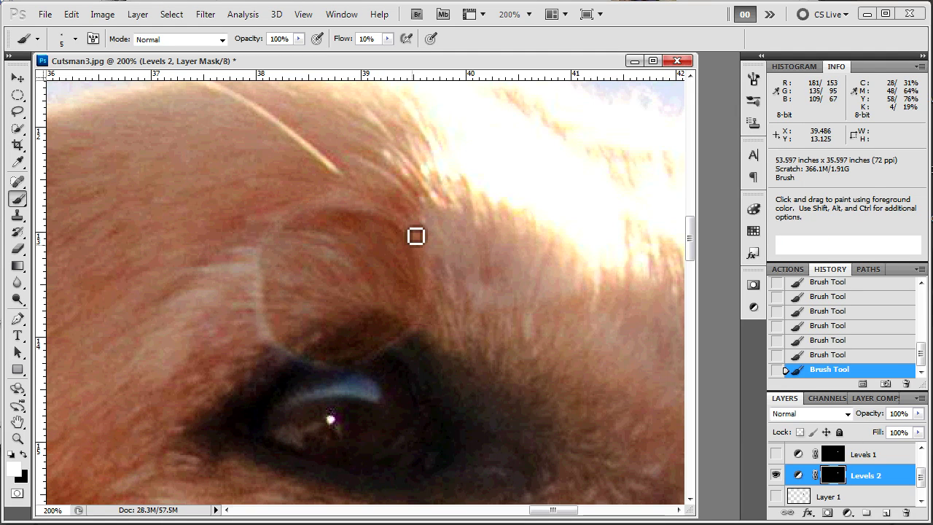
pyautogui.click(321, 38)
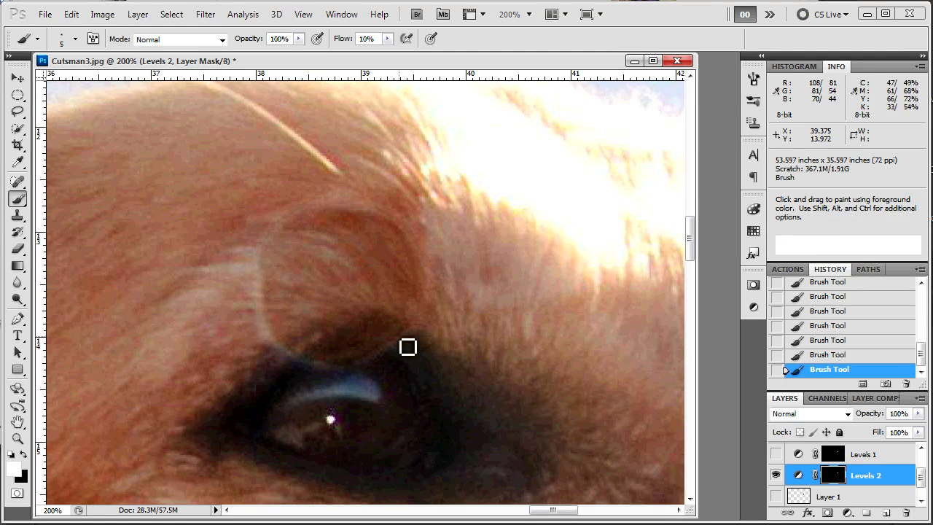
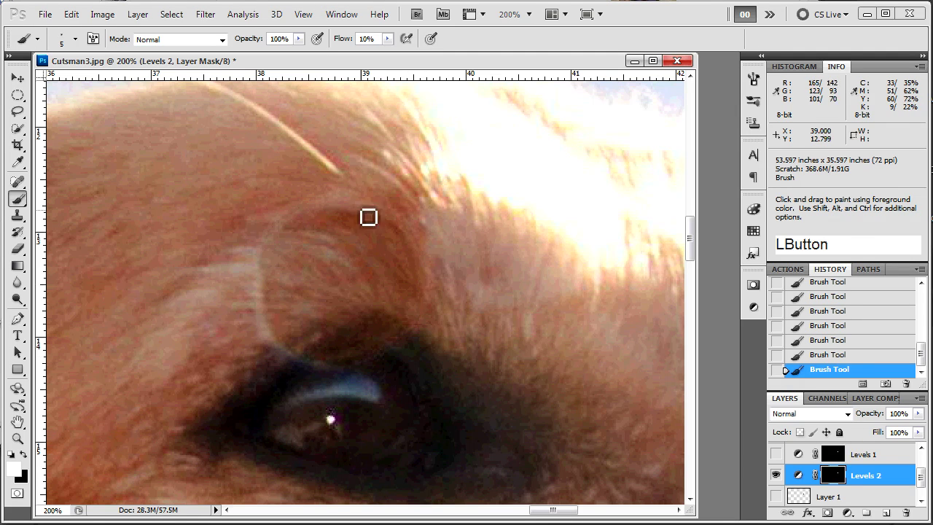
pyautogui.click(322, 38)
pyautogui.doubleClick(322, 38)
pyautogui.click(322, 39)
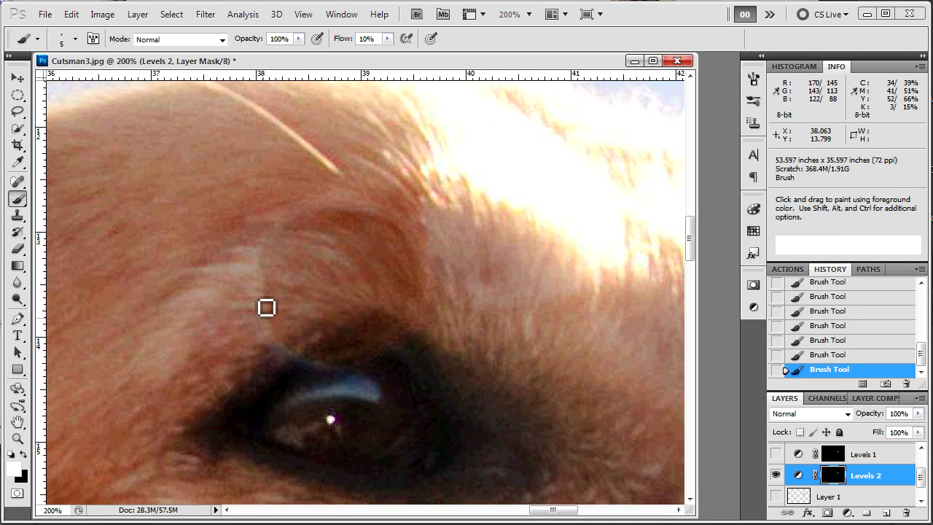
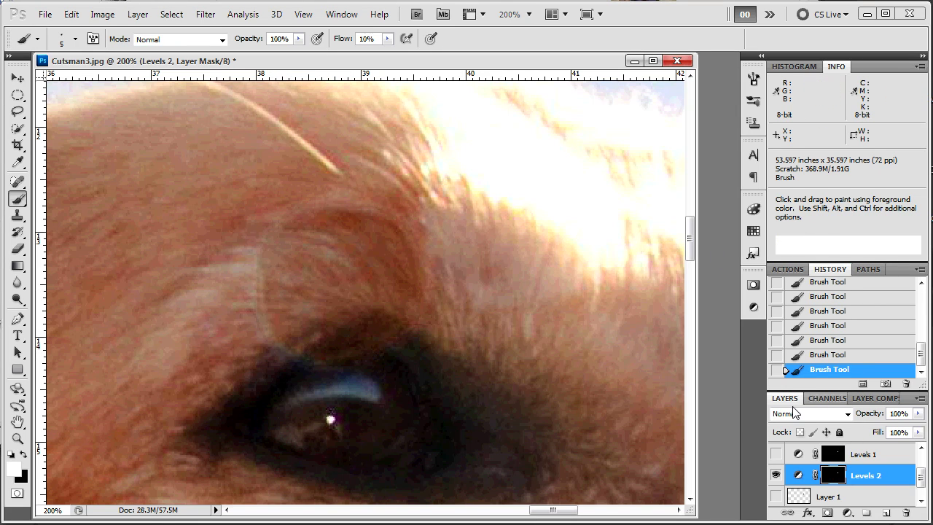
# Turn off Levels 2, turn on Levels 1 and Curves 1, and compare the earlier fix over the eye.
pyautogui.click(768, 485)
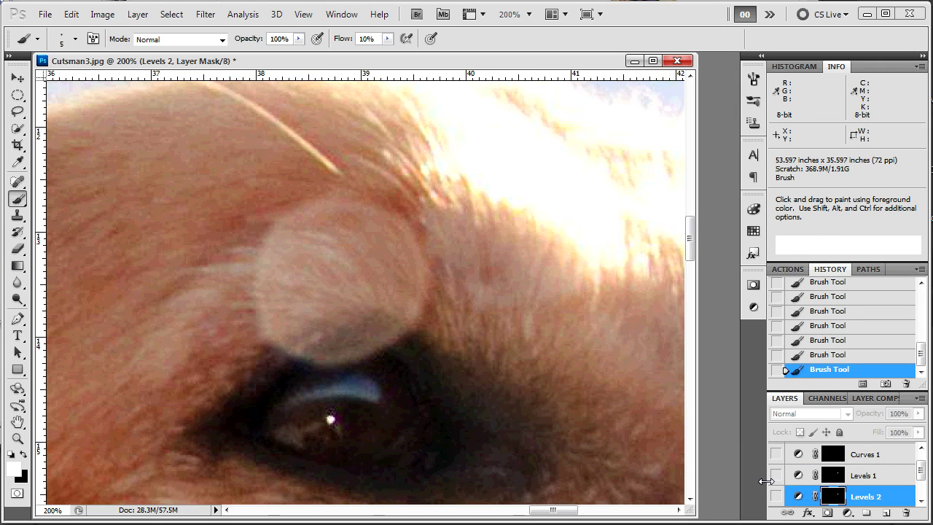
pyautogui.click(778, 480)
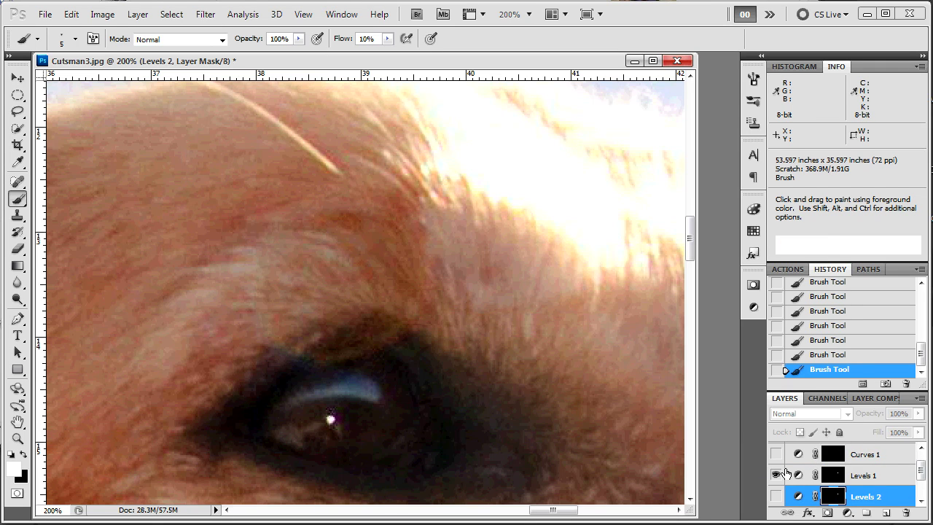
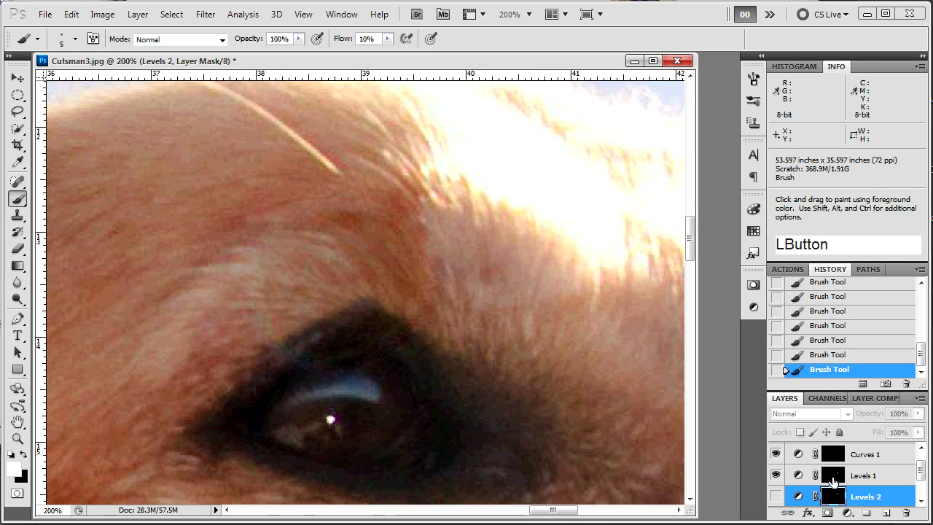
pyautogui.click(792, 474)
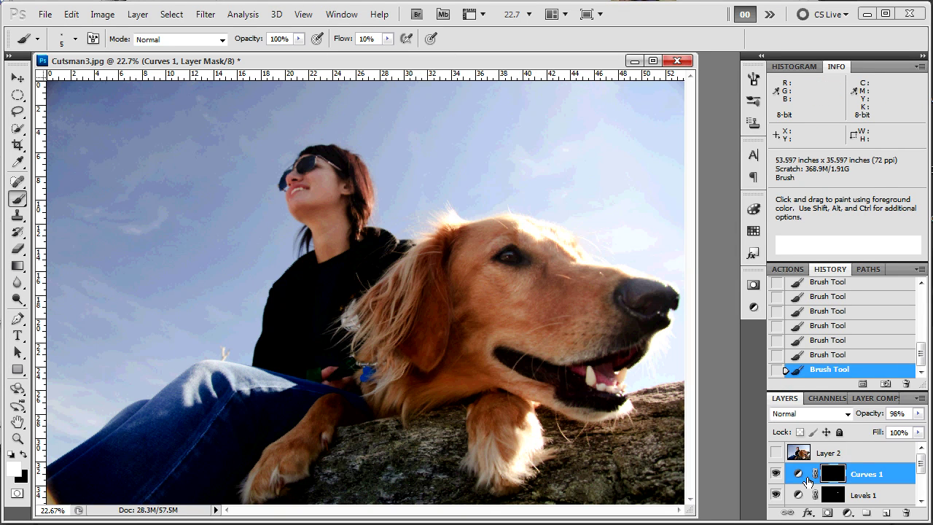
pyautogui.click(781, 502)
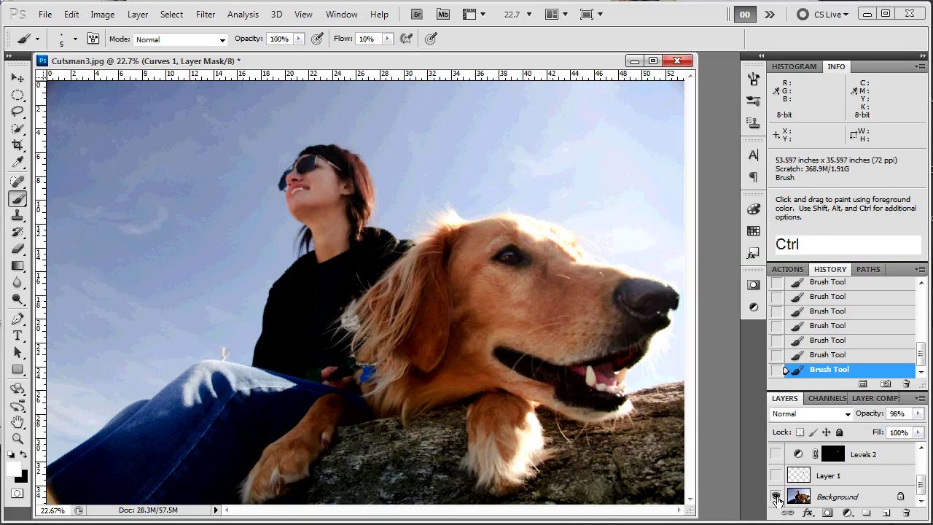
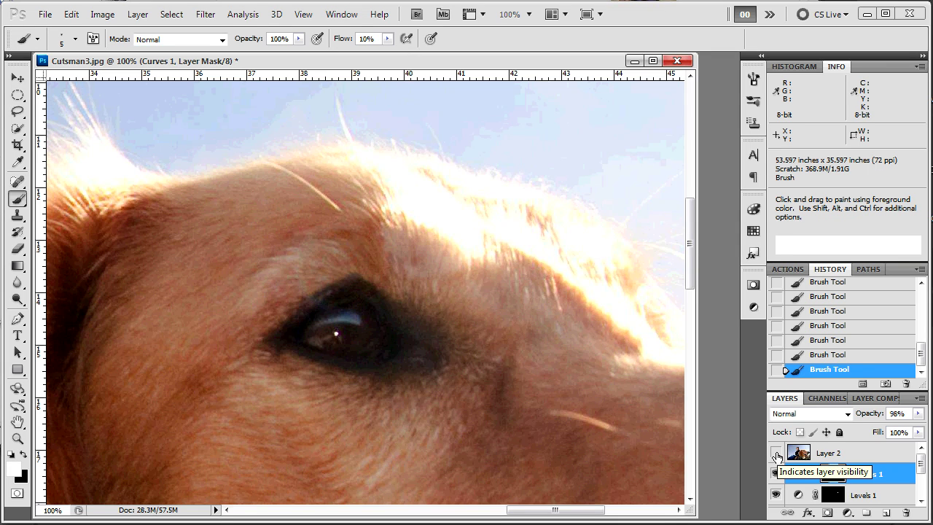
pyautogui.click(851, 463)
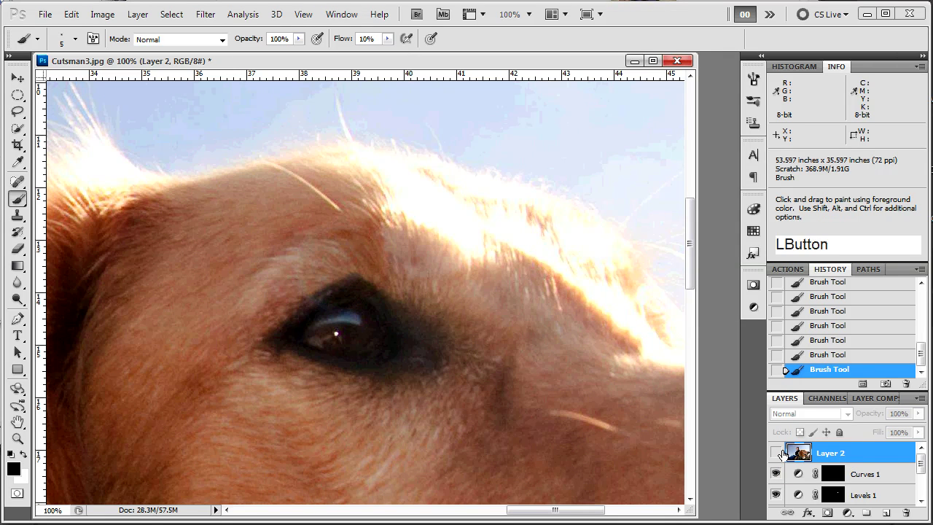
pyautogui.click(779, 459)
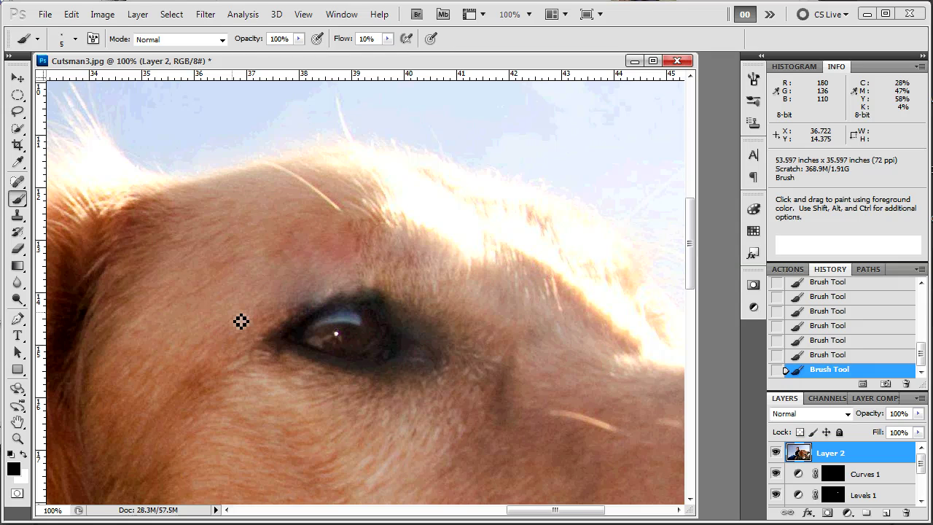
pyautogui.press('v')
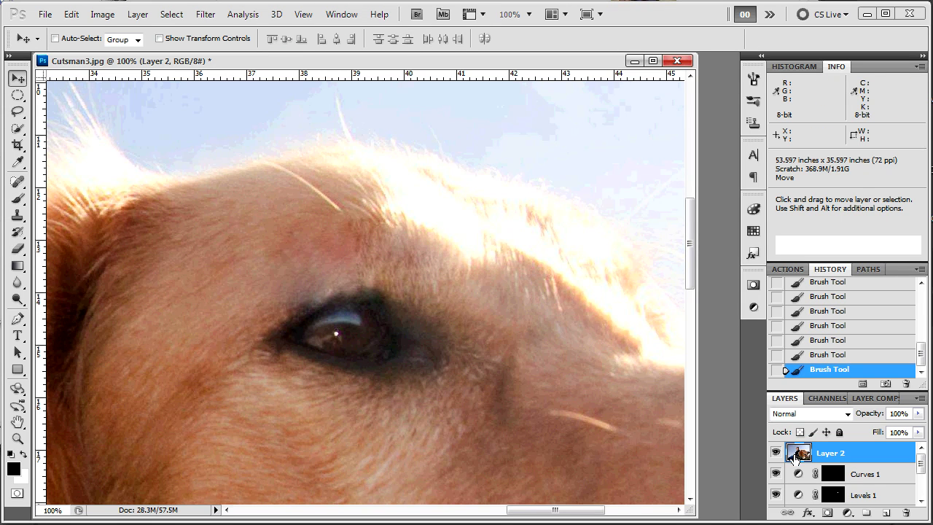
pyautogui.click(781, 456)
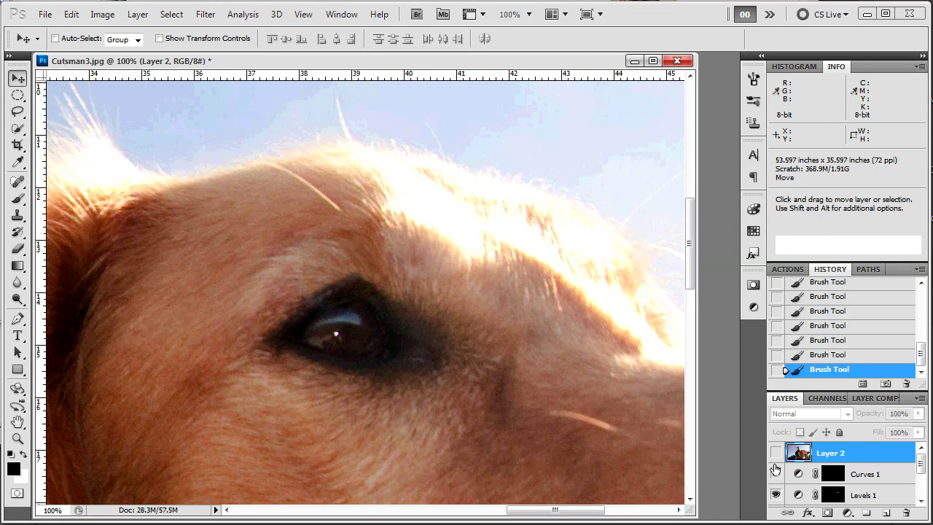
pyautogui.click(292, 281)
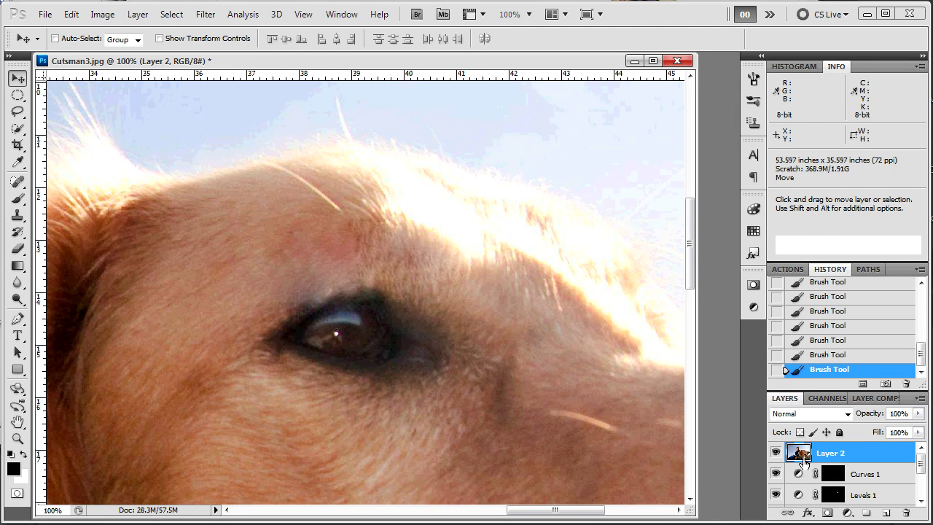
pyautogui.click(776, 453)
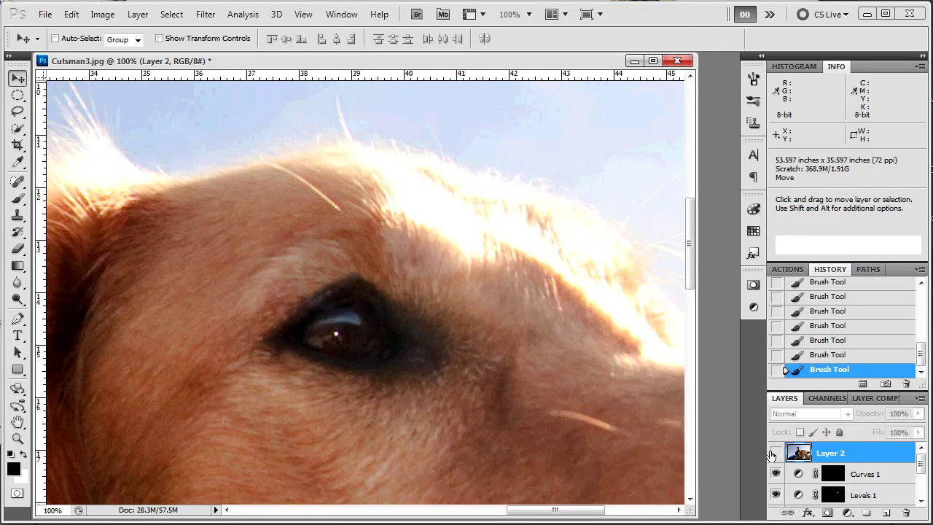
pyautogui.click(774, 456)
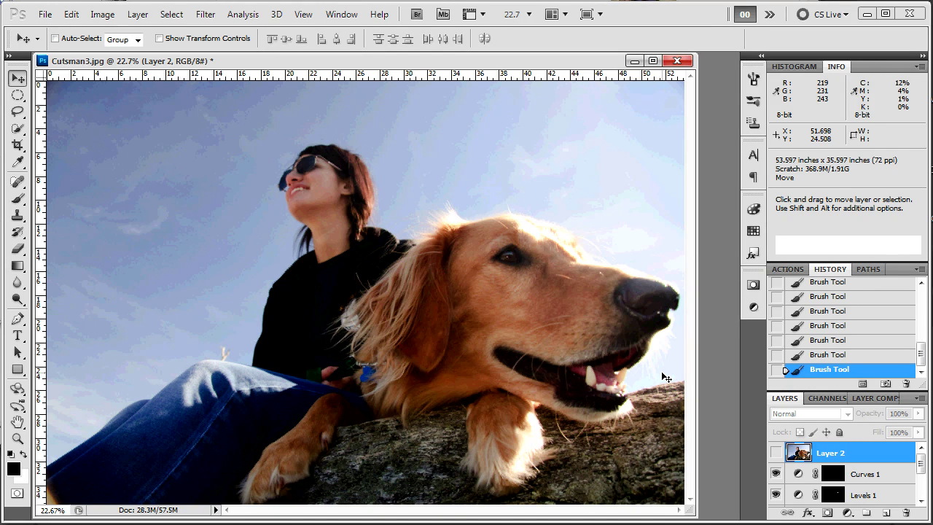
pyautogui.click(781, 498)
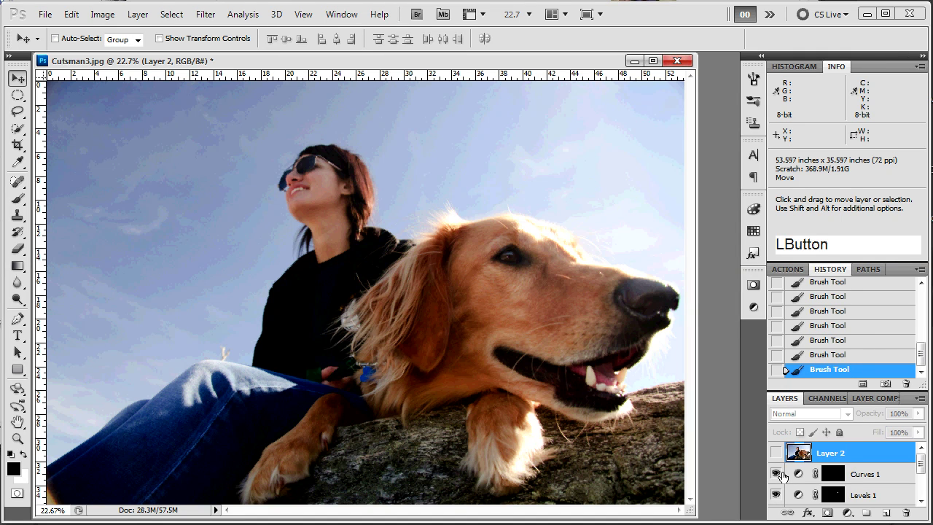